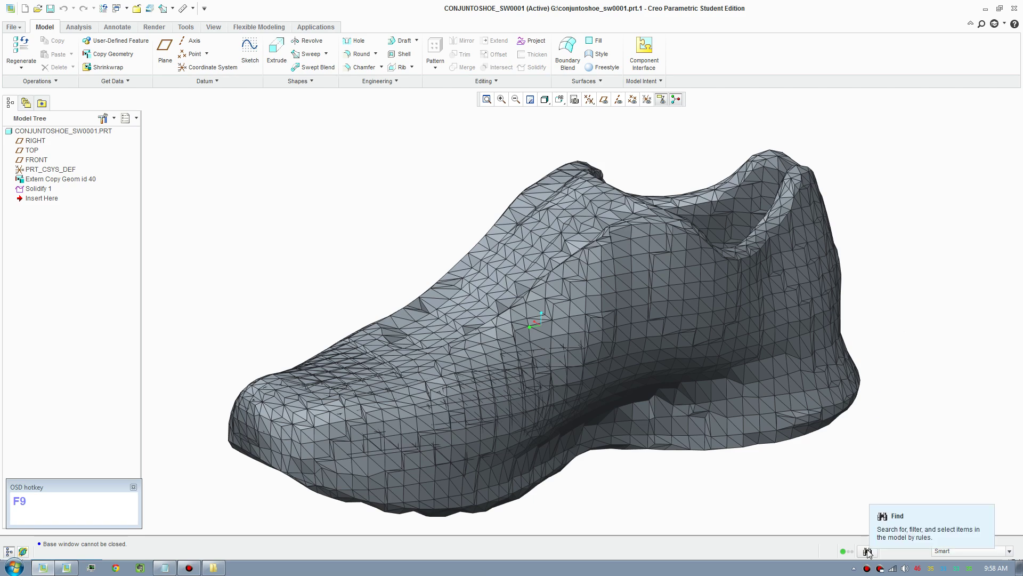
Step: Switch from the mesh shoe copy to the original CONJUNTOSHOE.PRT window
left_click_drag(571, 482, 582, 494)
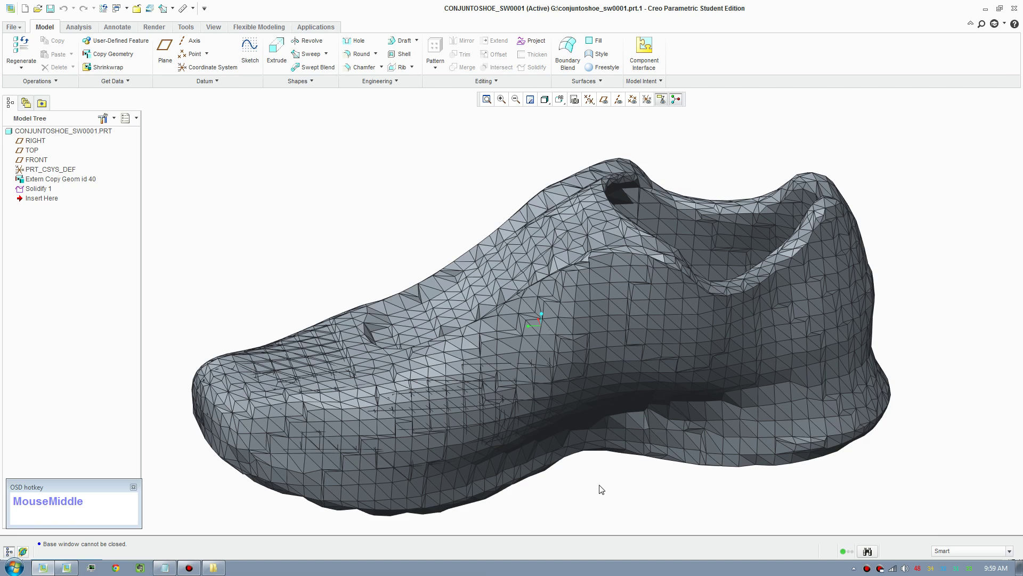
left_click_drag(106, 117, 613, 520)
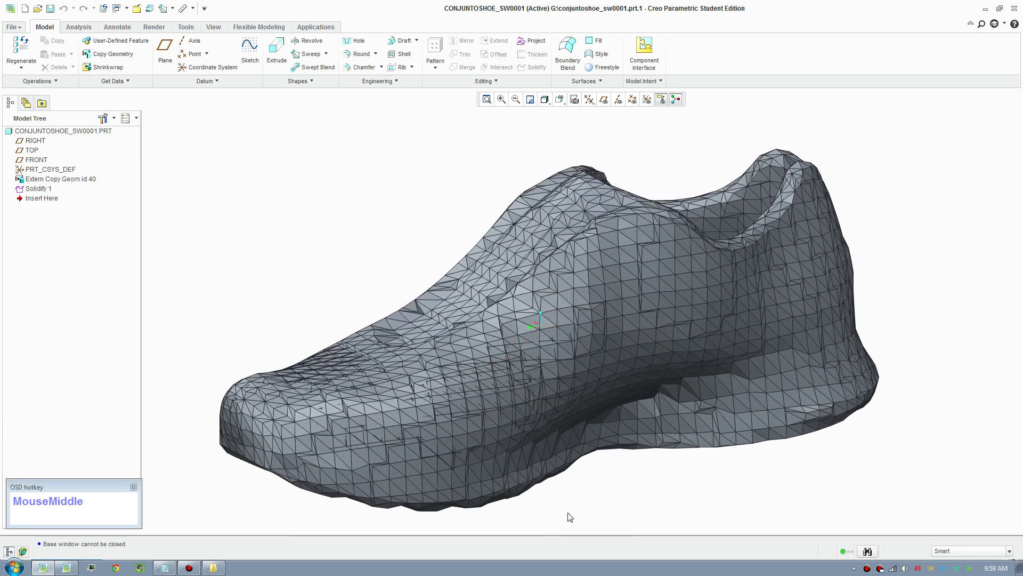
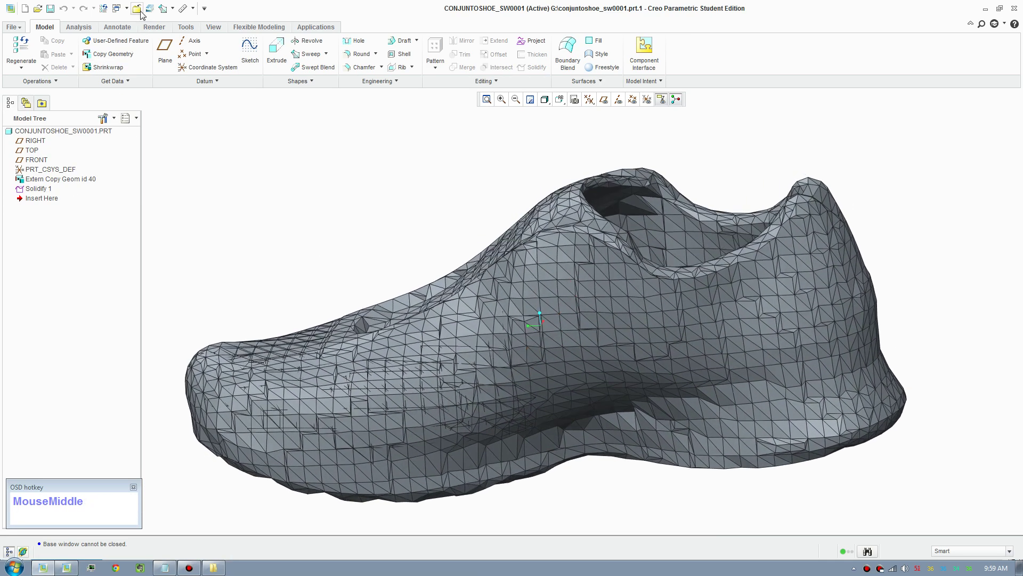
left_click(142, 15)
Step: Roll the model back above Remove 1 so the laces reappear, viewing the shoe from the side
scroll("up", 3)
scroll("down", 3)
left_click_drag(678, 206, 689, 212)
scroll("up", 3)
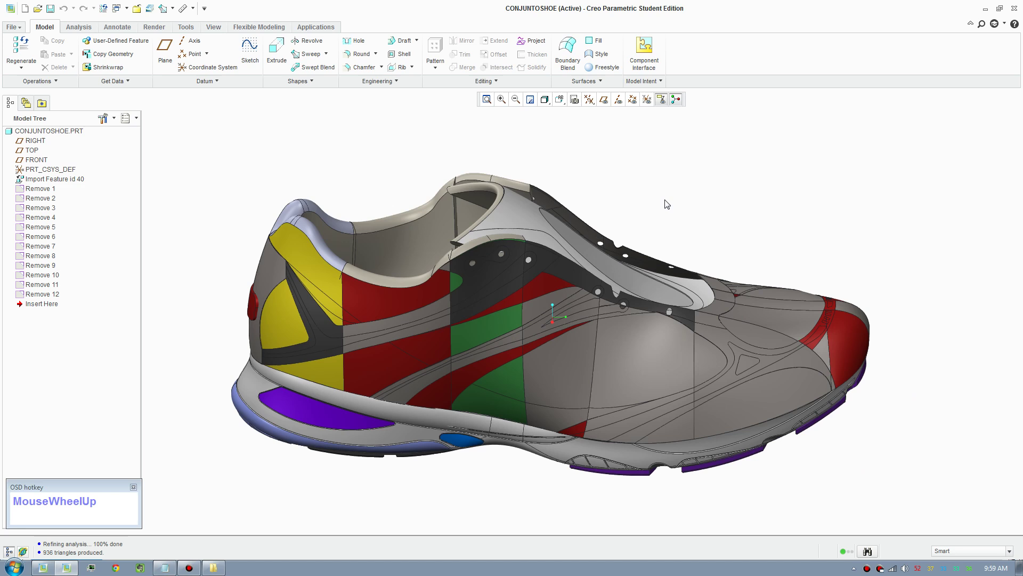
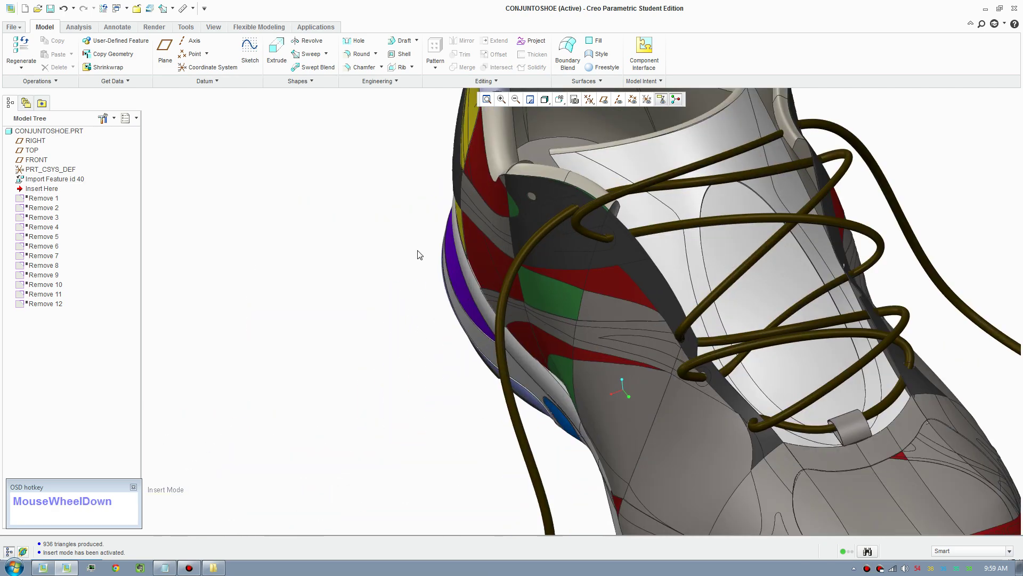
middle_click(402, 241)
scroll("down", 3)
Step: In Flexible Modeling, pick the lace surfaces for a new Remove feature and view them from above
left_click(513, 289)
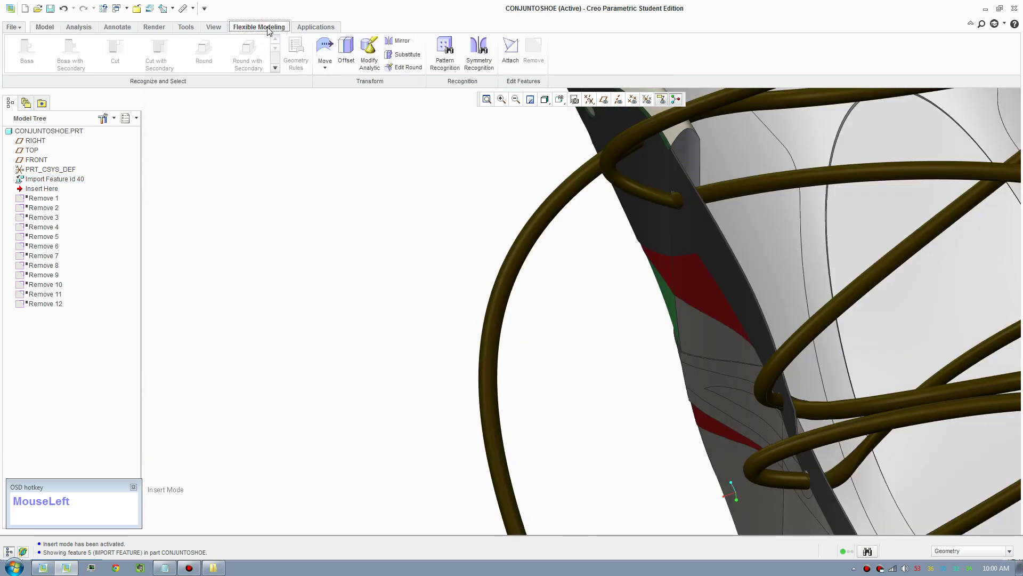
scroll("down", 3)
left_click(481, 250)
scroll("up", 3)
left_click_drag(529, 61, 107, 115)
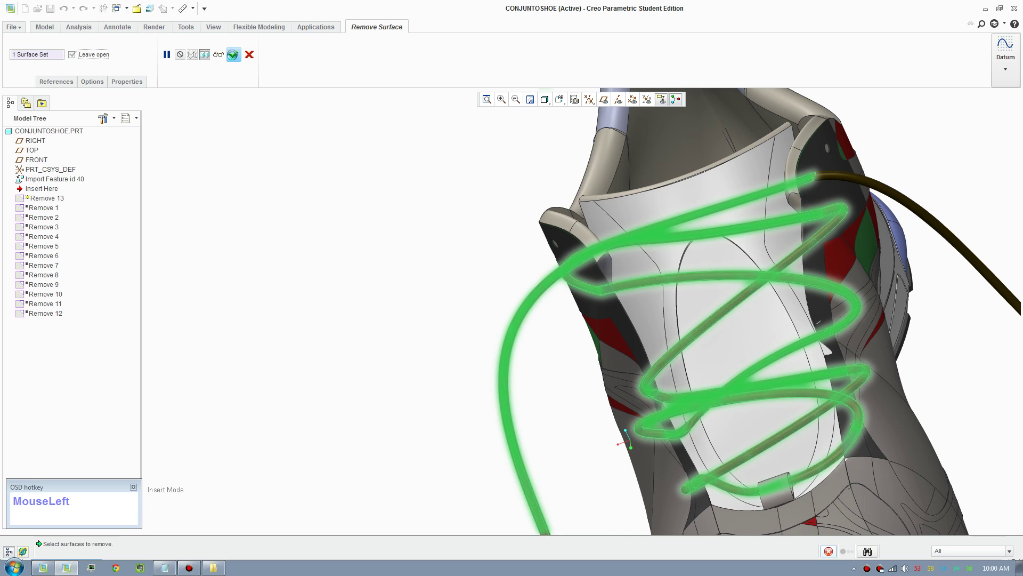
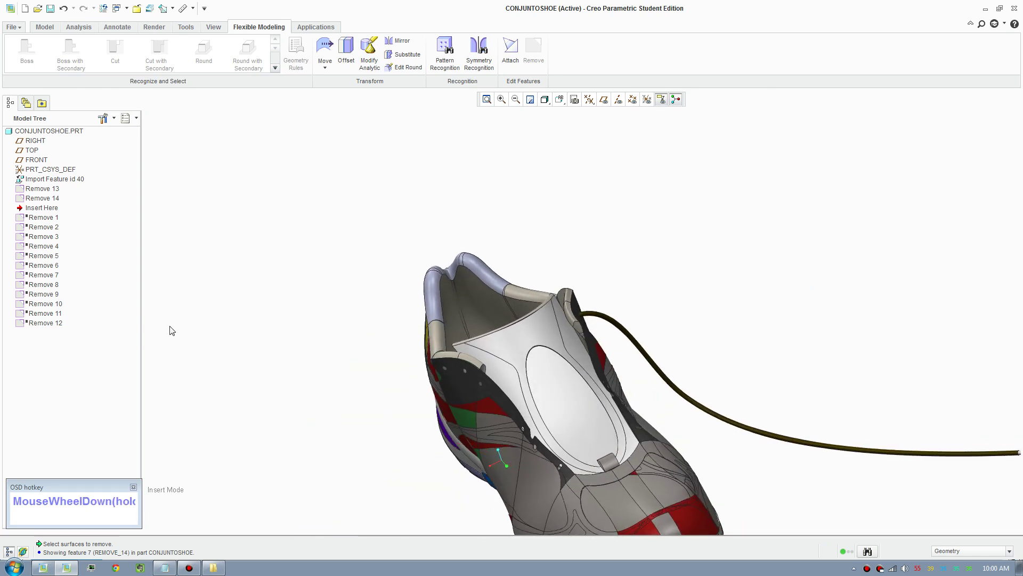
Step: Undo the Remove 13 and Remove 14 lace removals and return to a side view
scroll("down", 3)
left_click(47, 210)
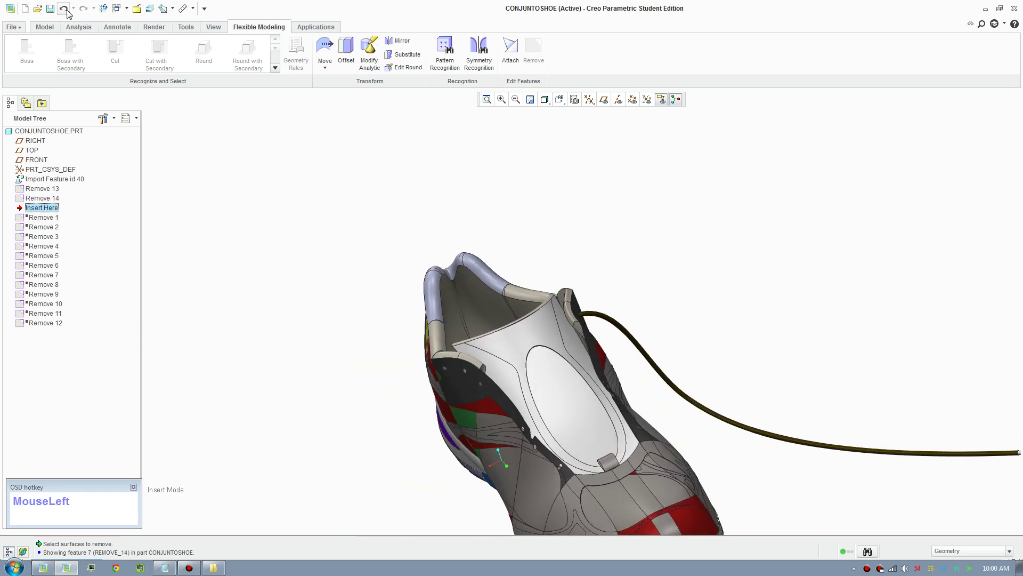
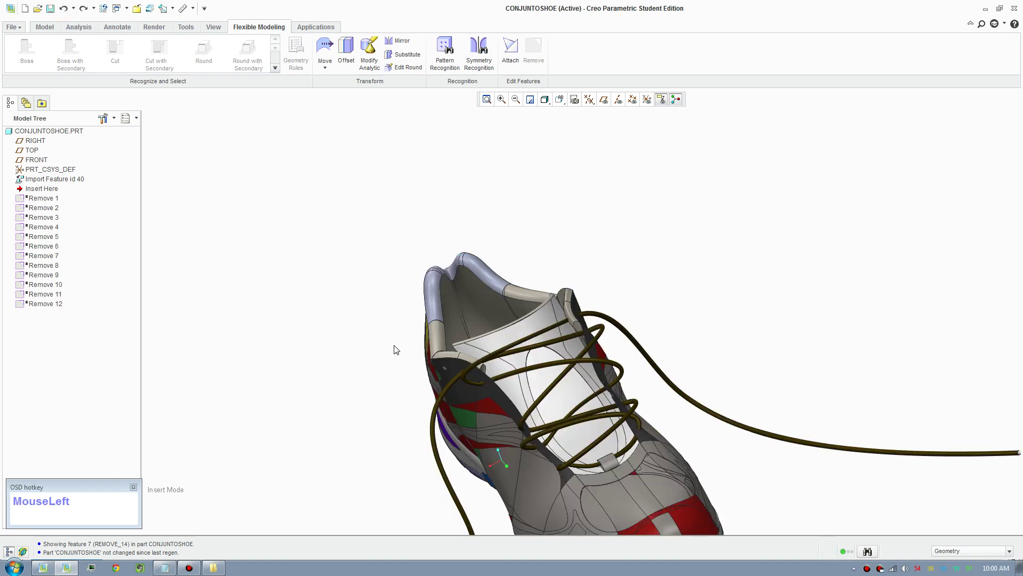
scroll("up", 3)
middle_click(571, 312)
scroll("down", 3)
Step: Roll the model forward past Remove 12 and regenerate the shoe with all removals applied
left_click(39, 189)
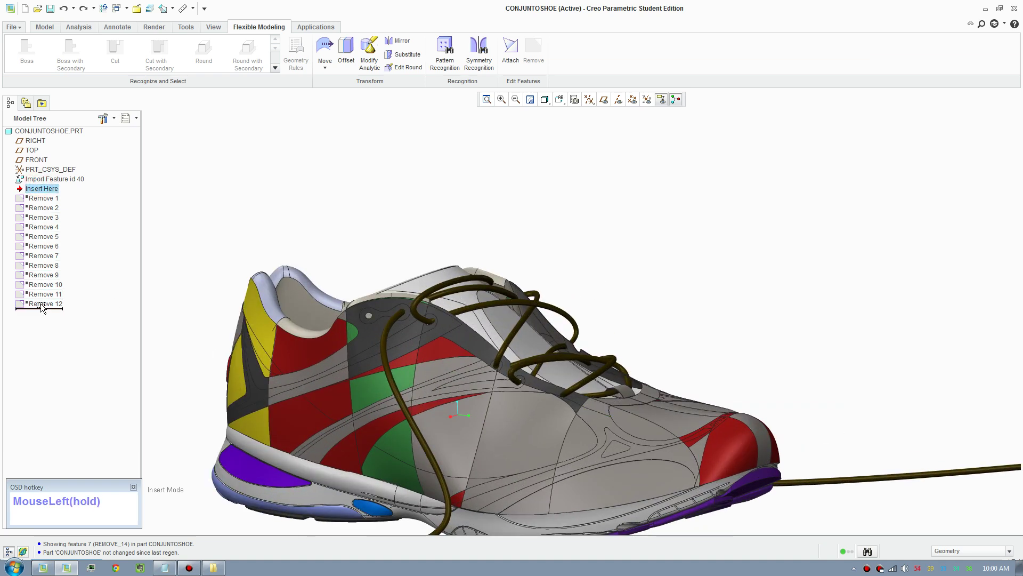
left_click(44, 307)
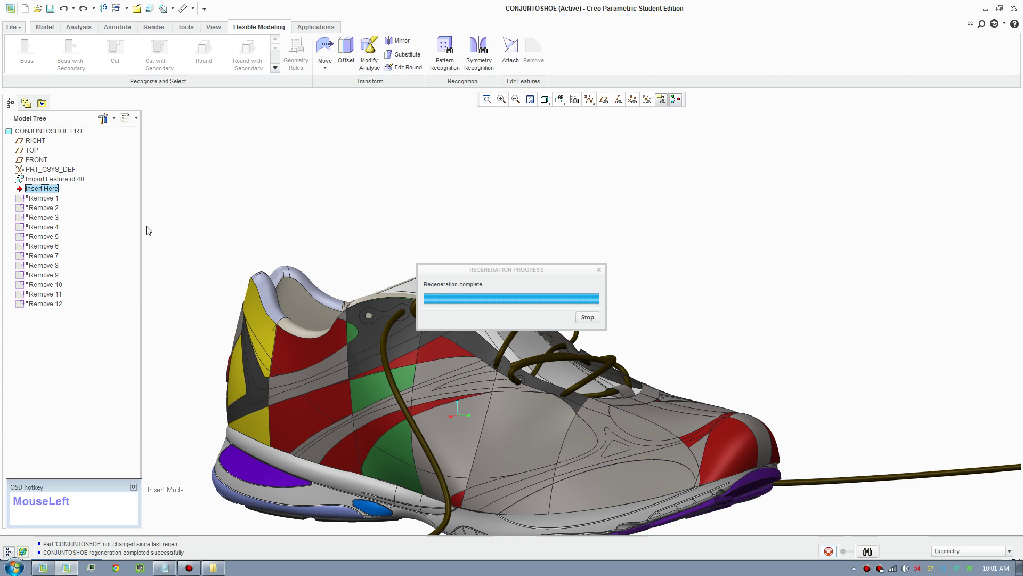
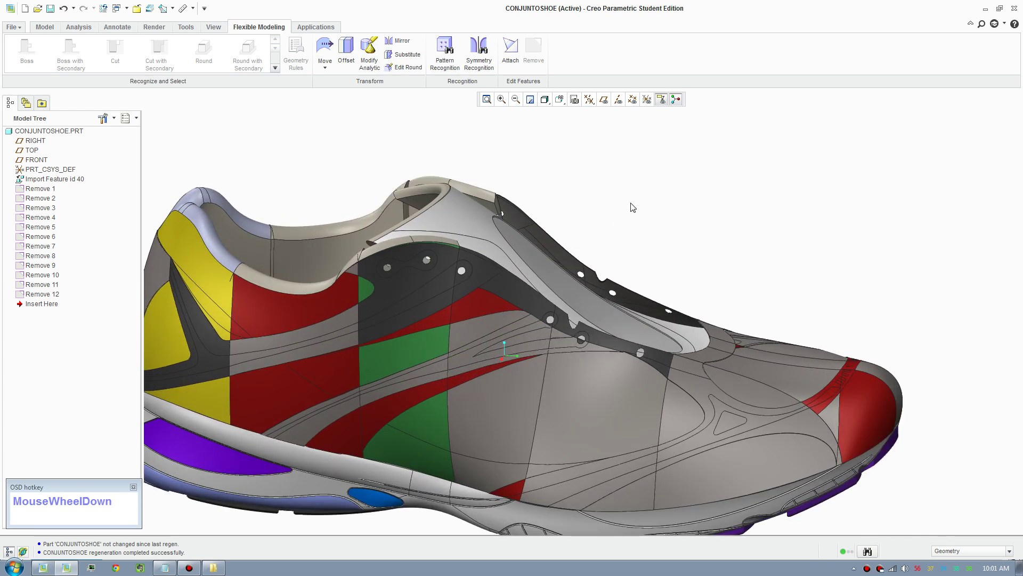
Step: Start Save a Copy of the shoe with Shrinkwrap as the type, named conjuntoshoe_sw0002
left_click_drag(682, 216, 110, 147)
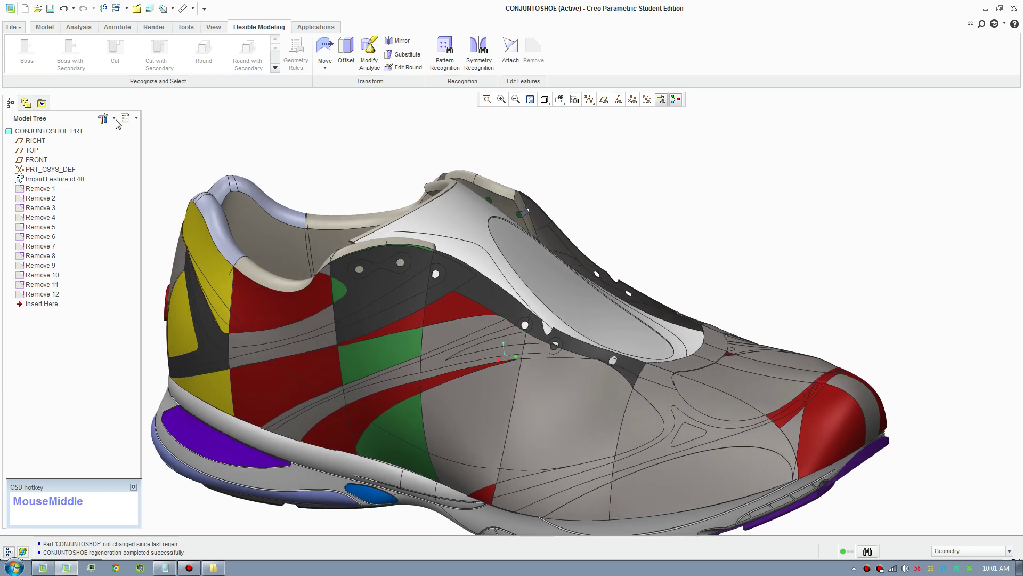
left_click_drag(20, 30, 106, 81)
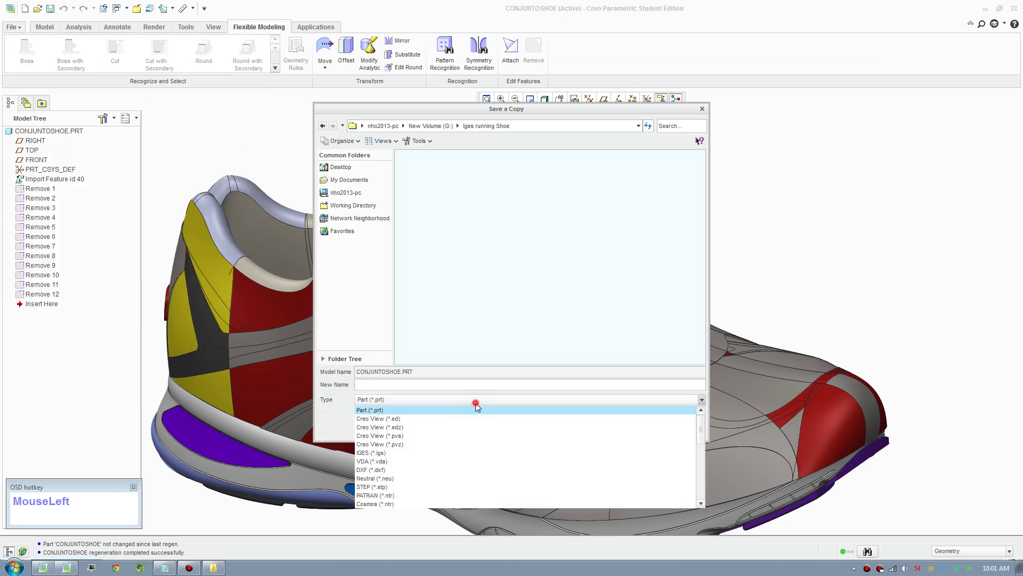
scroll("down", 3)
left_click(375, 480)
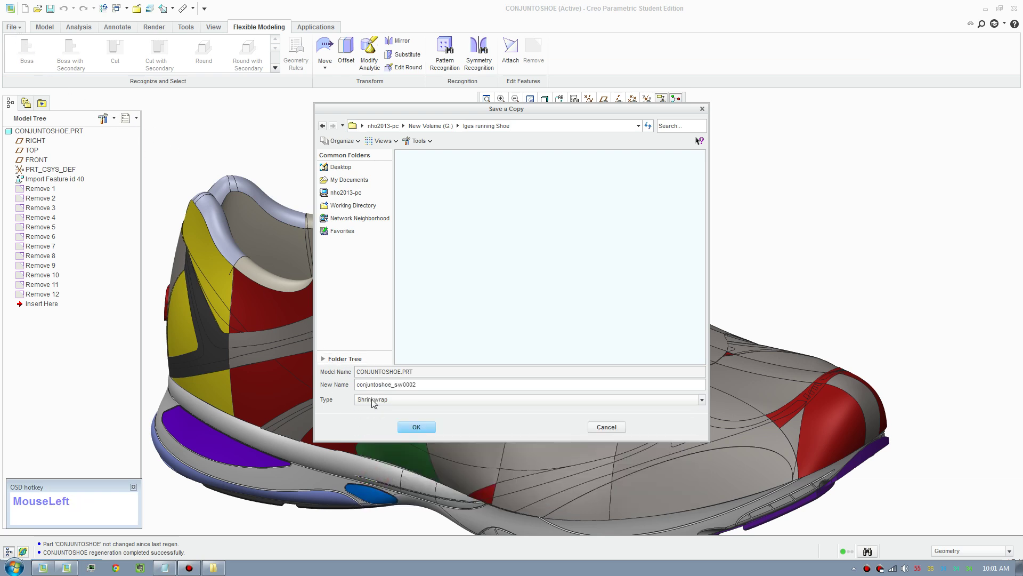
Step: Set the Faceted Solid shrinkwrap quality level to 6
left_click_drag(379, 404, 833, 119)
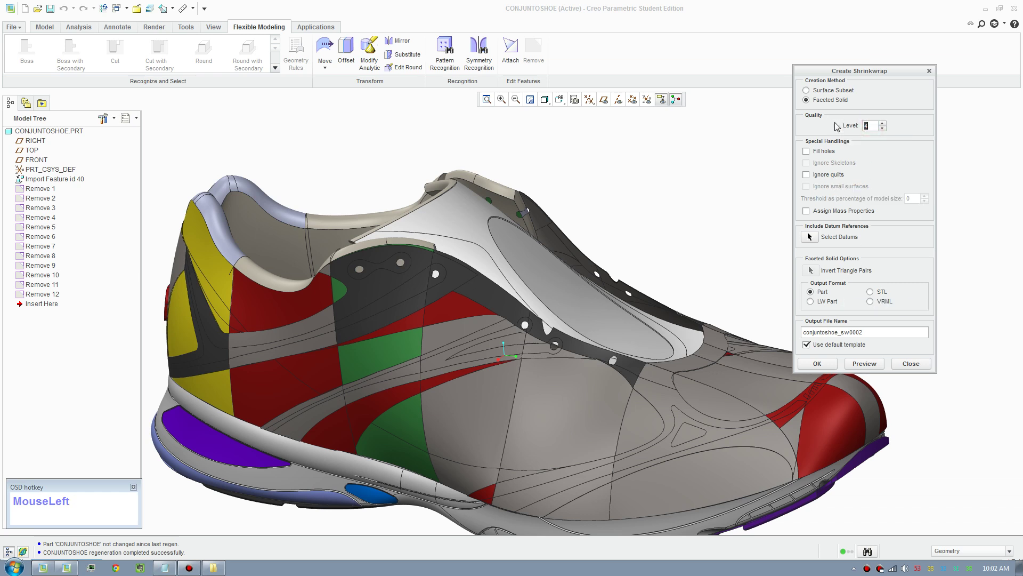
key("KP_6")
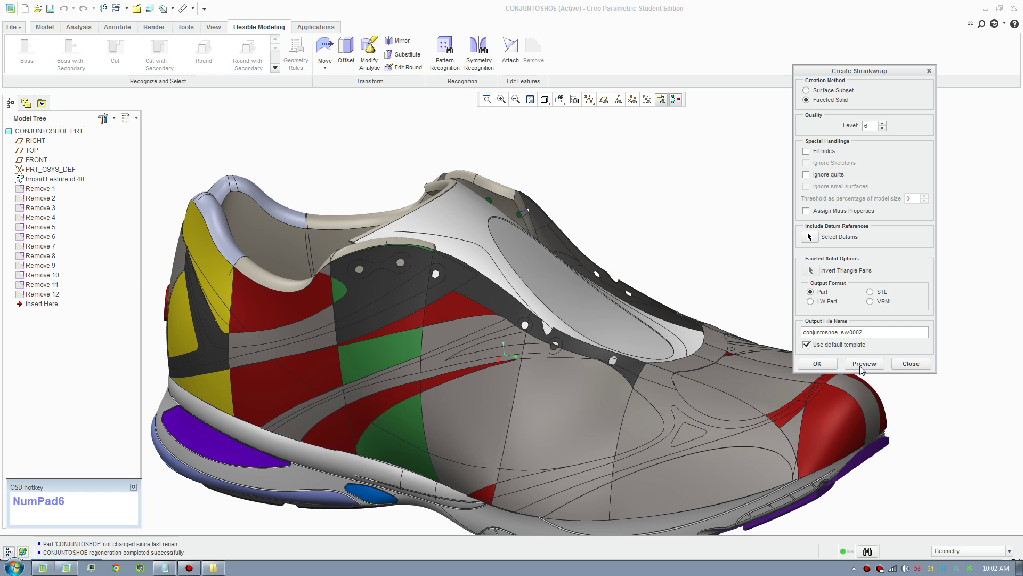
Step: Preview the level-6 faceted shrinkwrap of the shoe and orbit to inspect the triangulated mesh
left_click(862, 363)
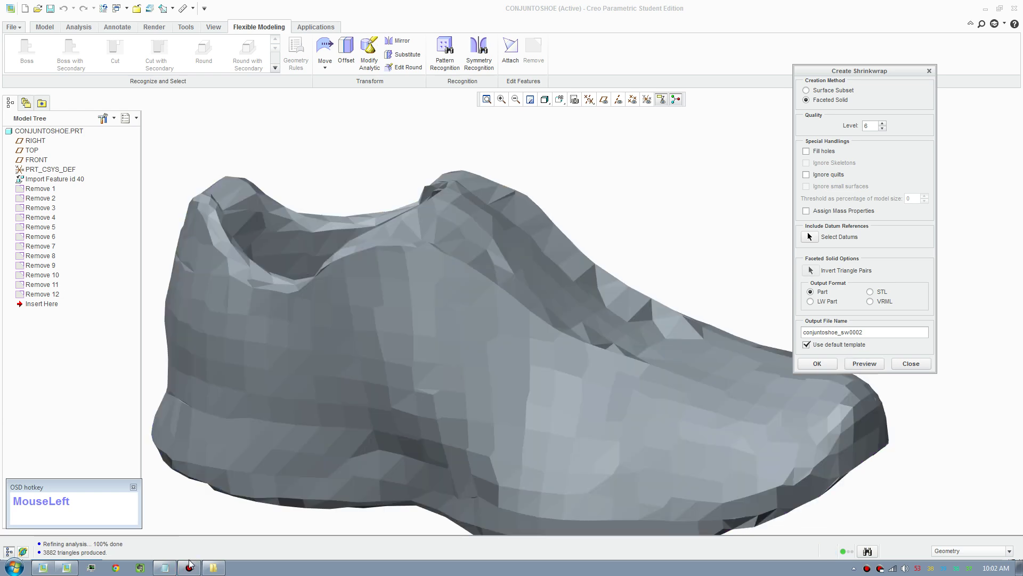
scroll("up", 3)
scroll("down", 3)
left_click_drag(518, 374, 518, 377)
scroll("up", 3)
middle_click(494, 361)
scroll("down", 3)
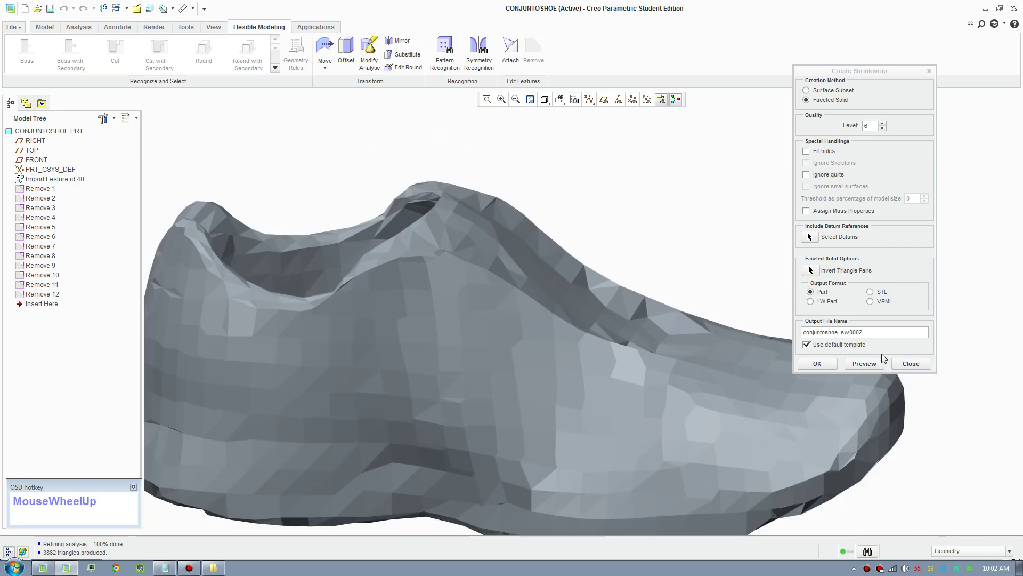
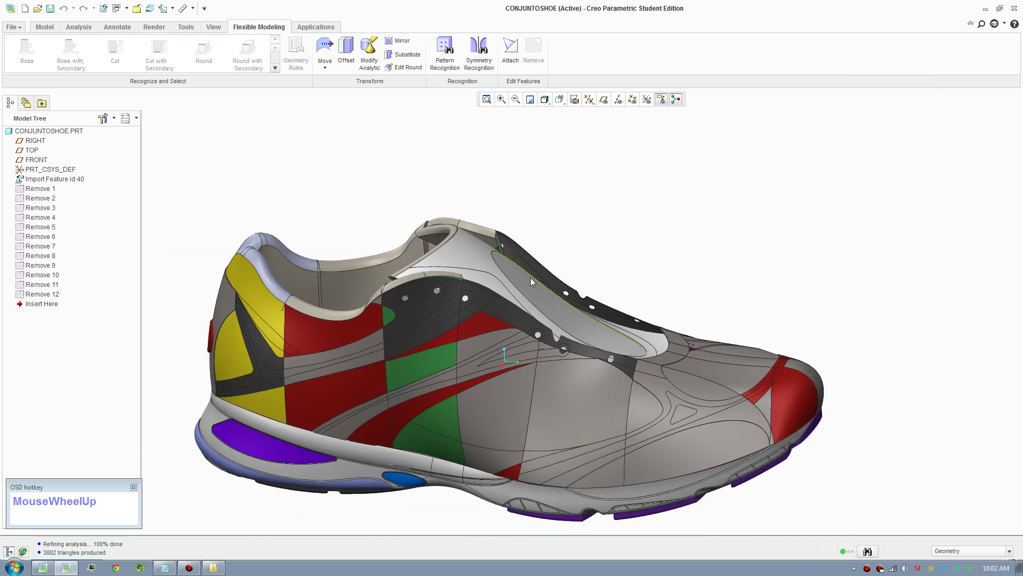
Step: Close Create Shrinkwrap and switch to the faceted copy CONJUNTOSHOE_SW0001
left_click_drag(33, 109, 171, 176)
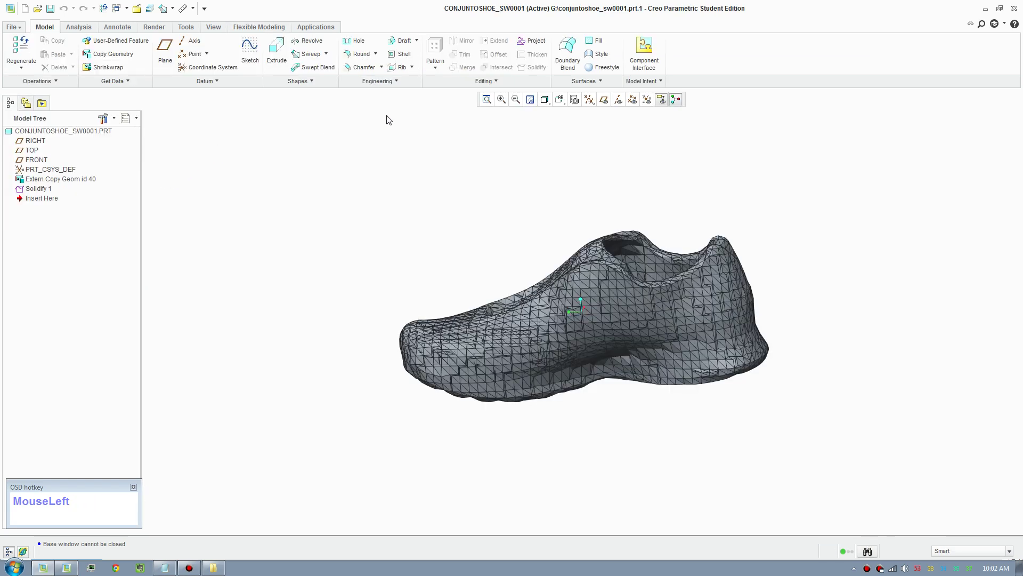